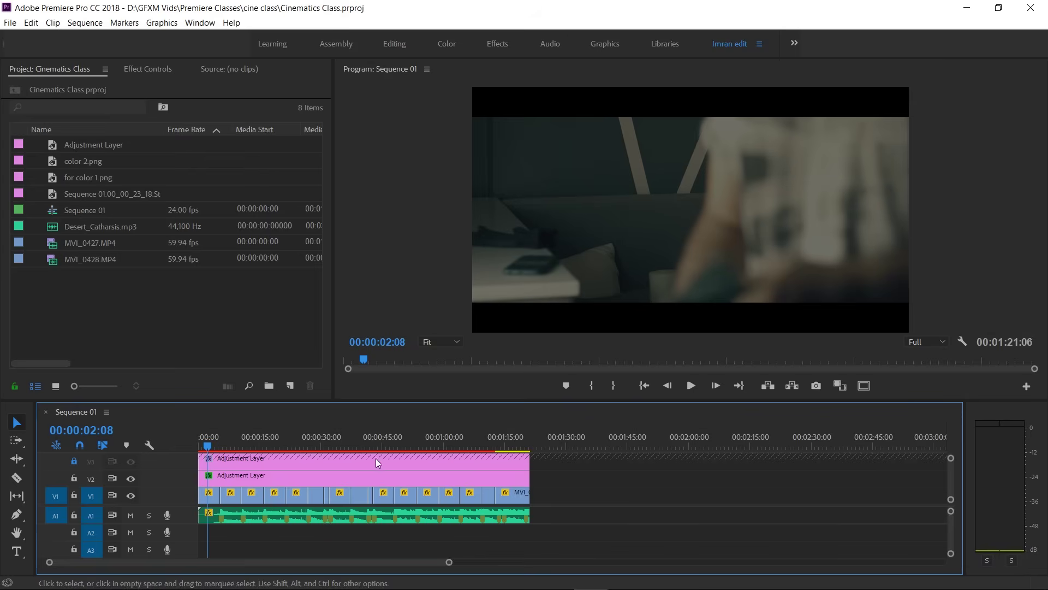
Step: Scrub the playhead to about ten seconds, then select Sequence 01 and bring up its item commands
left_click_drag(219, 452, 437, 526)
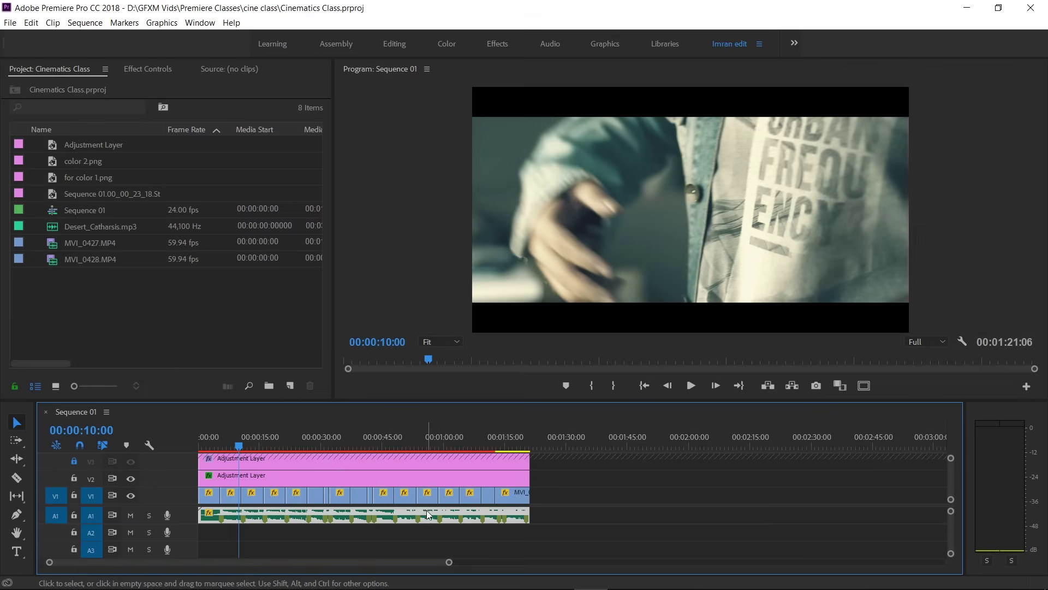
left_click(431, 515)
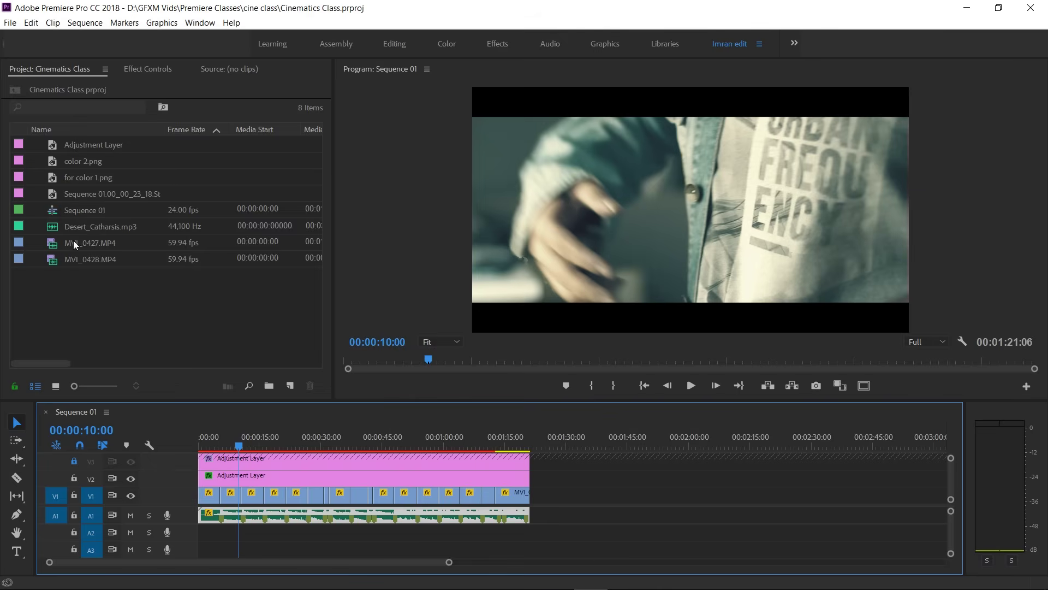
left_click(77, 215)
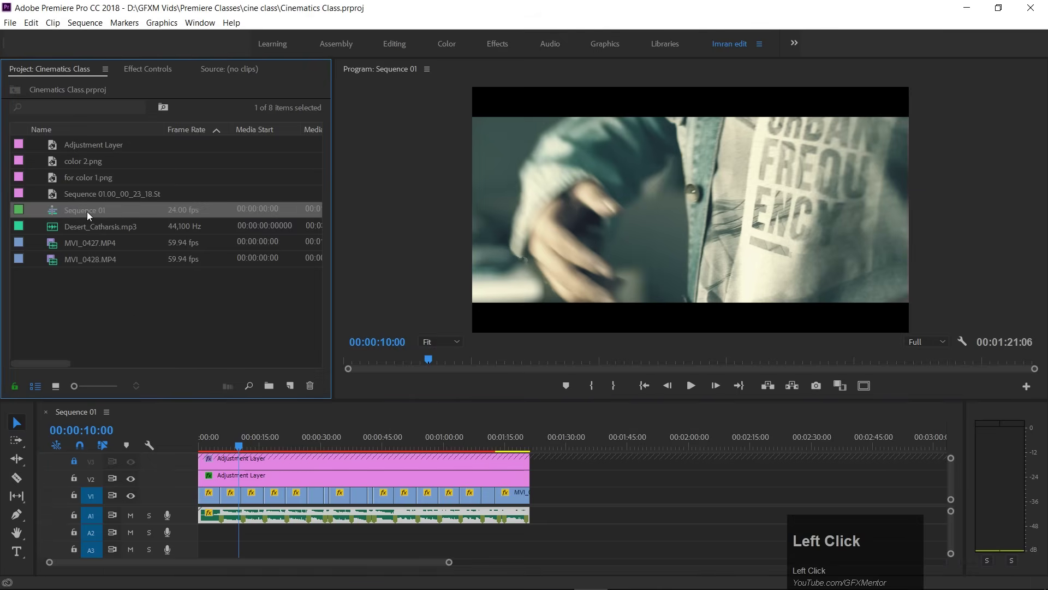
right_click(91, 218)
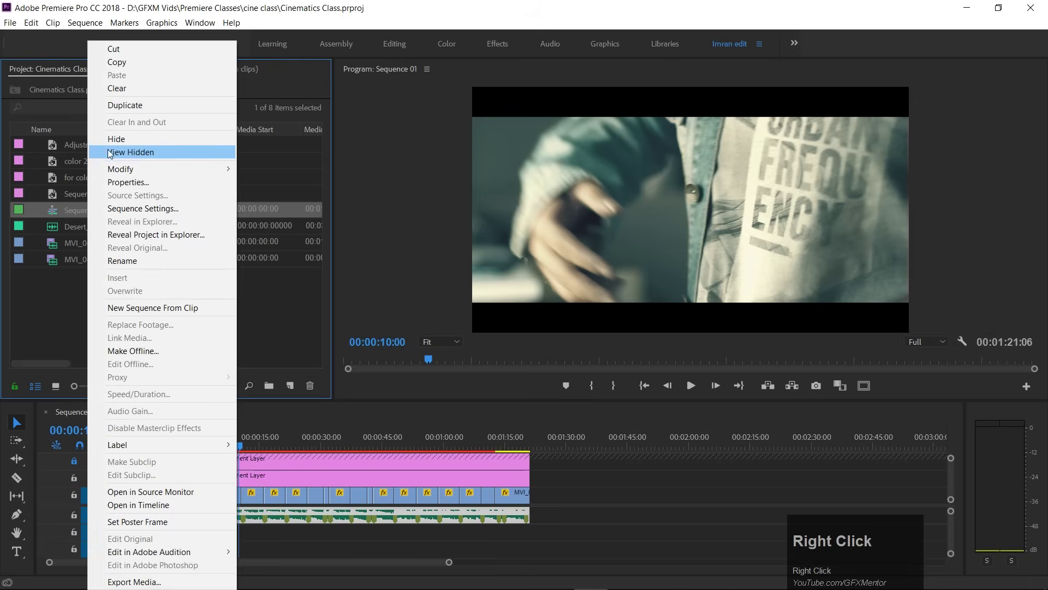
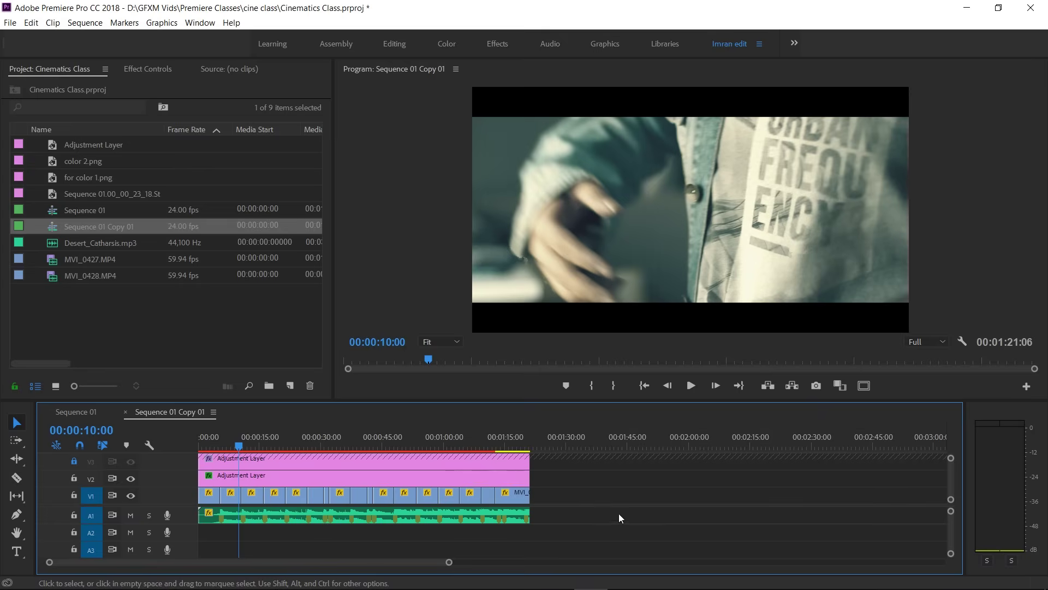
Step: Drag Desert_Catharsis.mp3 onto track A1 after the existing clips and zoom the timeline out
scroll("up", 3)
left_click_drag(55, 250, 628, 532)
scroll("down", 3)
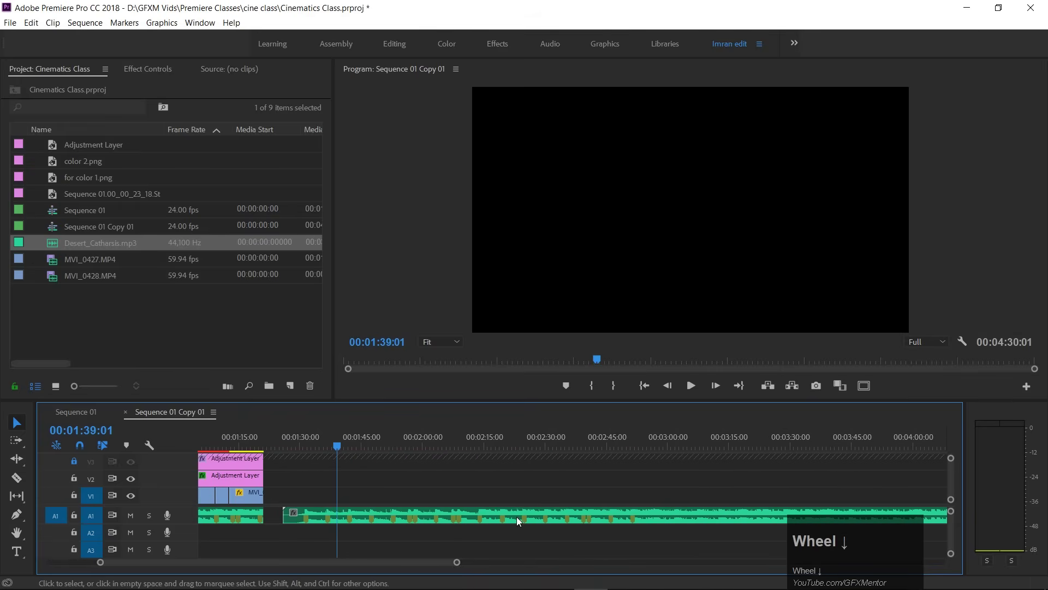
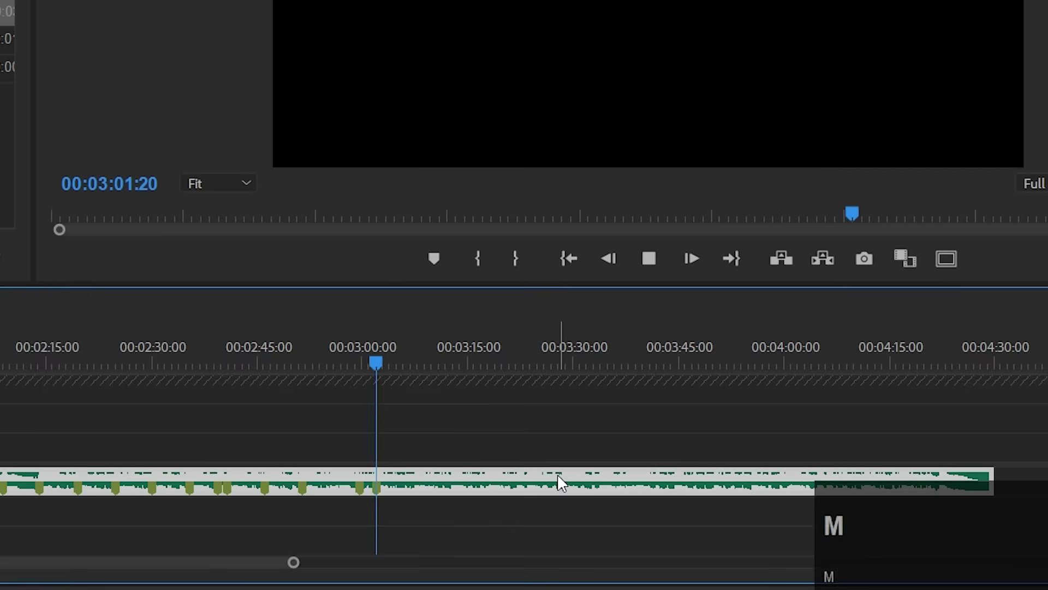
key("space")
left_click(158, 395)
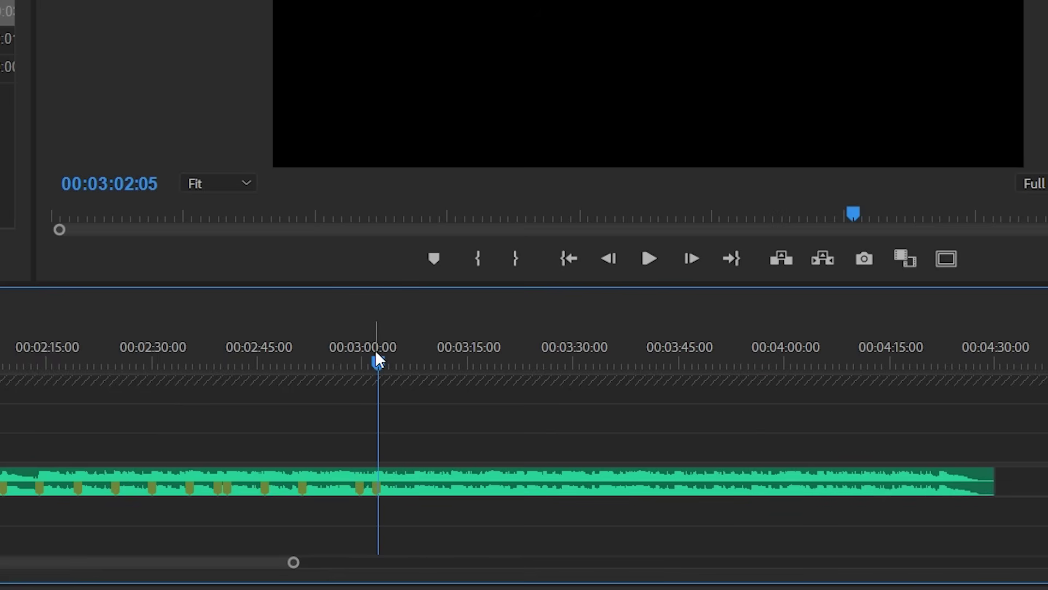
left_click_drag(382, 364, 392, 333)
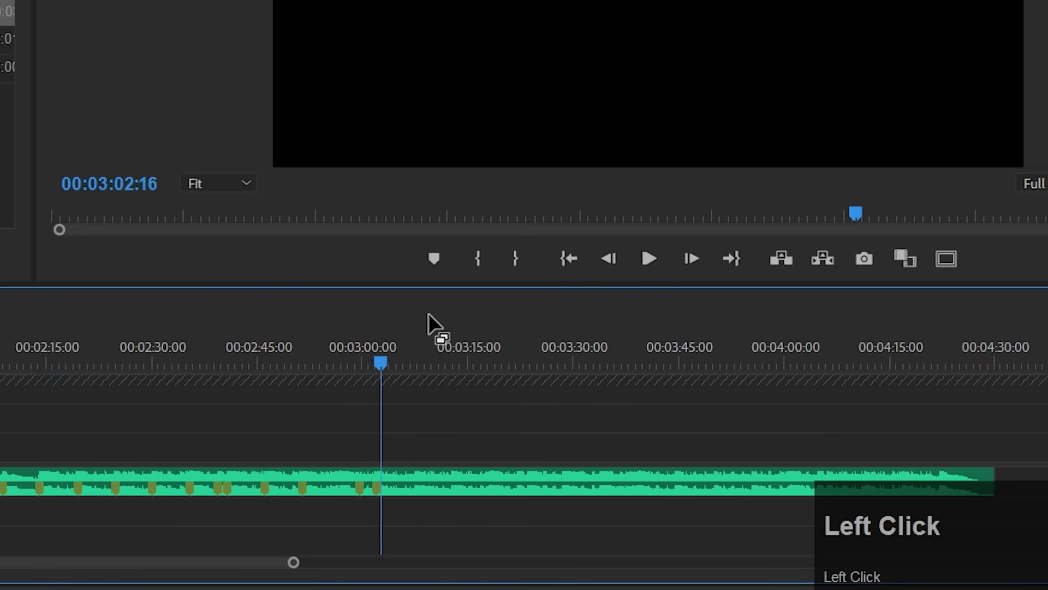